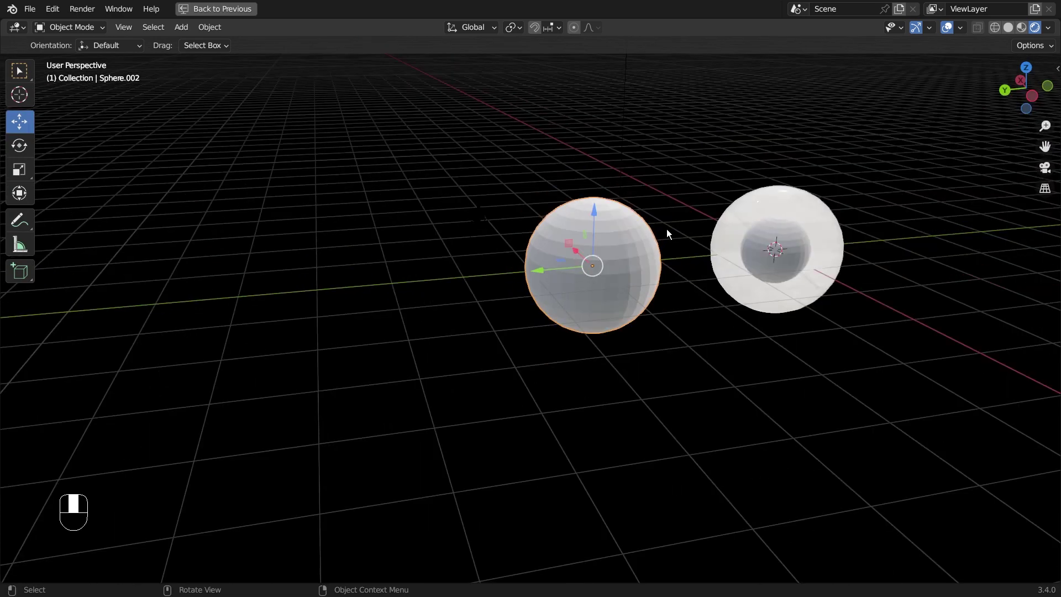
# Duplicate the white sphere repeatedly into a row of copies up to Sphere.005
pyautogui.press('shift+d')
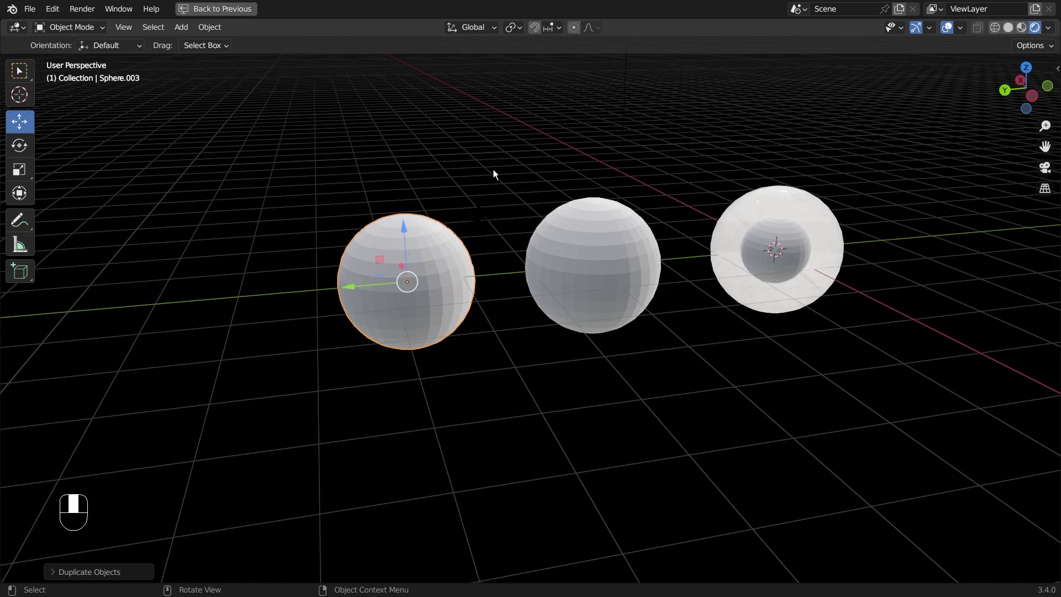
pyautogui.press('shift+r')
pyautogui.press('shift+r')
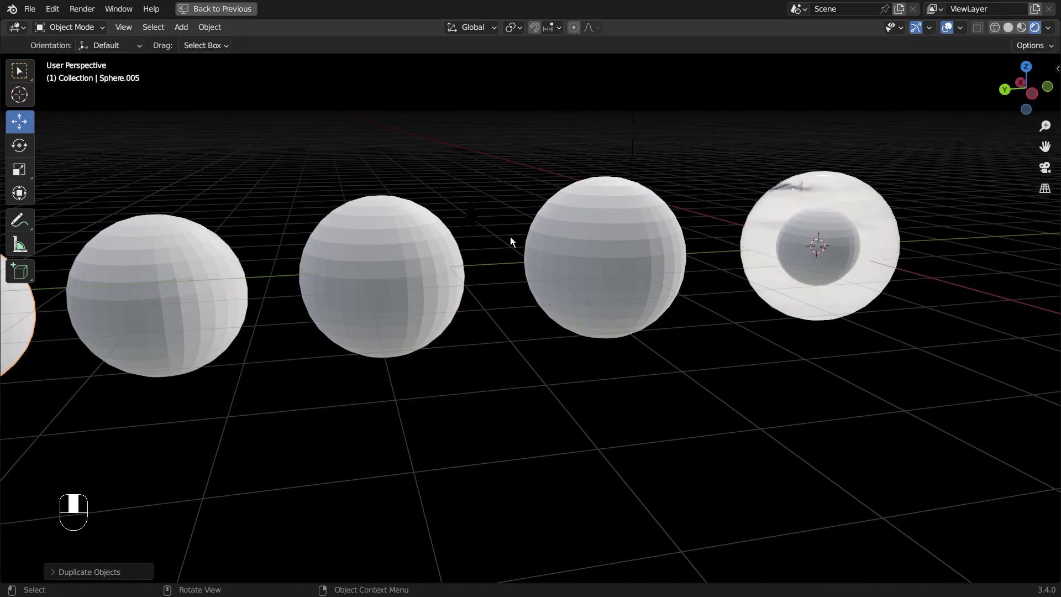
# Maximize the viewport and orbit in to frame the glass sphere among the copies
pyautogui.press('ctrl+space')
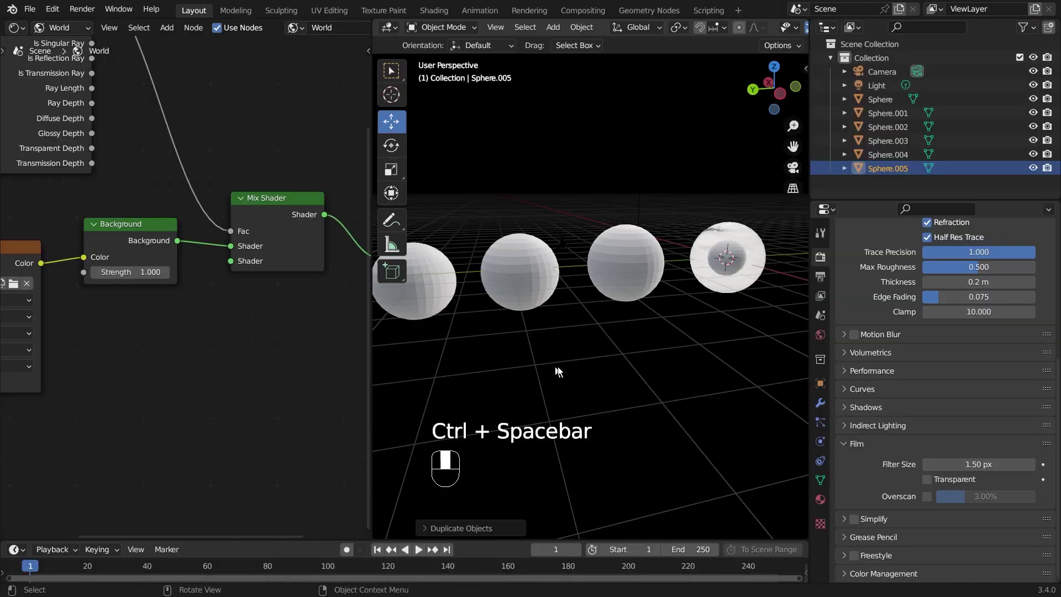
pyautogui.middleClick(626, 364)
pyautogui.middleClick(636, 361)
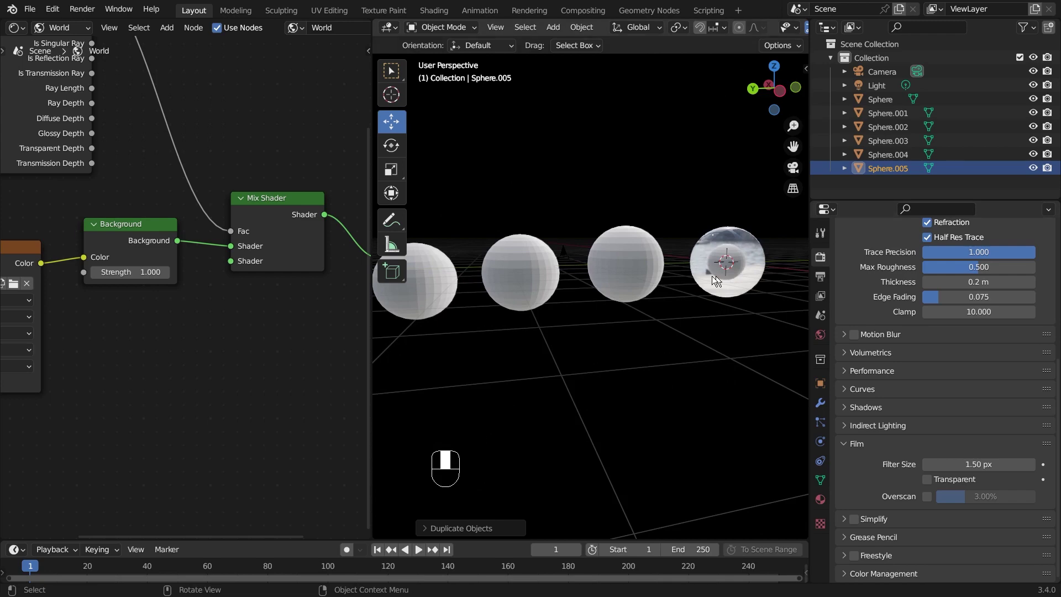
pyautogui.moveTo(708, 234); pyautogui.dragTo(617, 360)
pyautogui.moveTo(562, 338); pyautogui.dragTo(830, 447)
pyautogui.middleClick(827, 498)
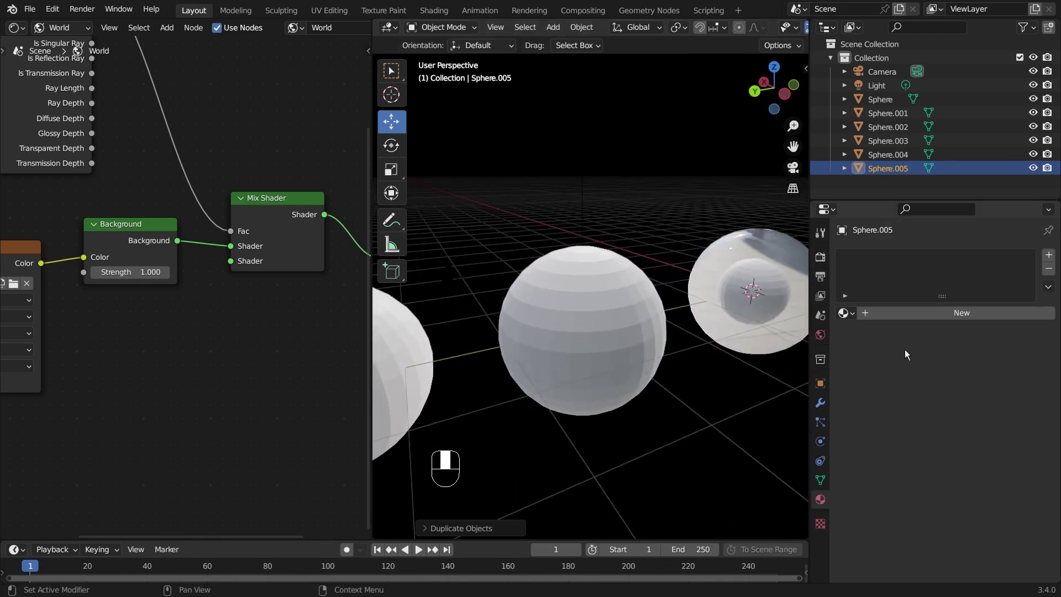
pyautogui.moveTo(729, 413); pyautogui.dragTo(864, 318)
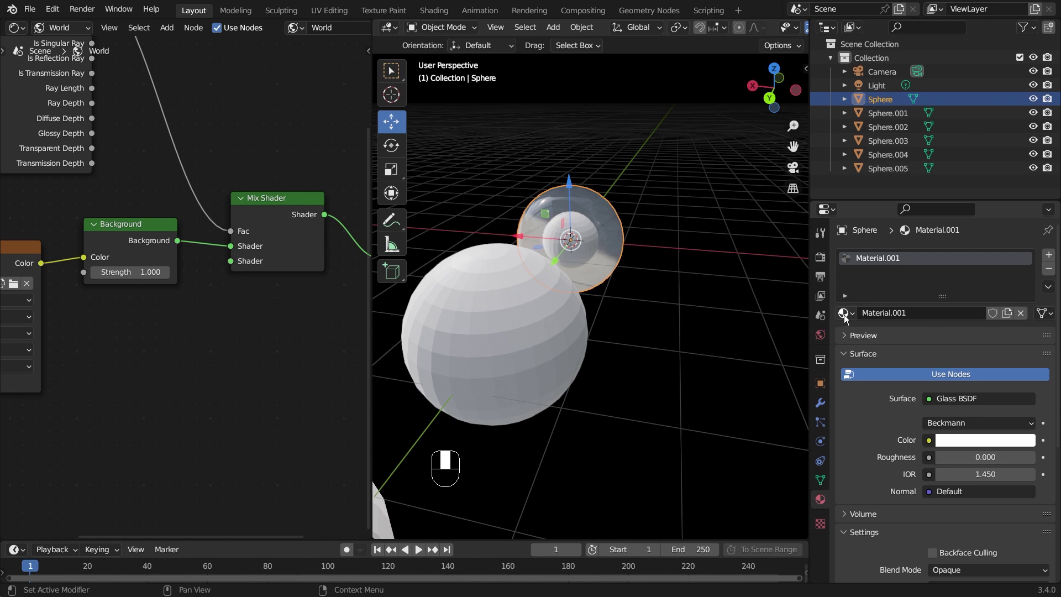
pyautogui.moveTo(835, 320); pyautogui.dragTo(514, 329)
pyautogui.moveTo(584, 347); pyautogui.dragTo(566, 347)
# Link the glass Material.001 onto another sphere, undoing one misplaced drag, and inspect it from around
pyautogui.moveTo(620, 340); pyautogui.dragTo(693, 270)
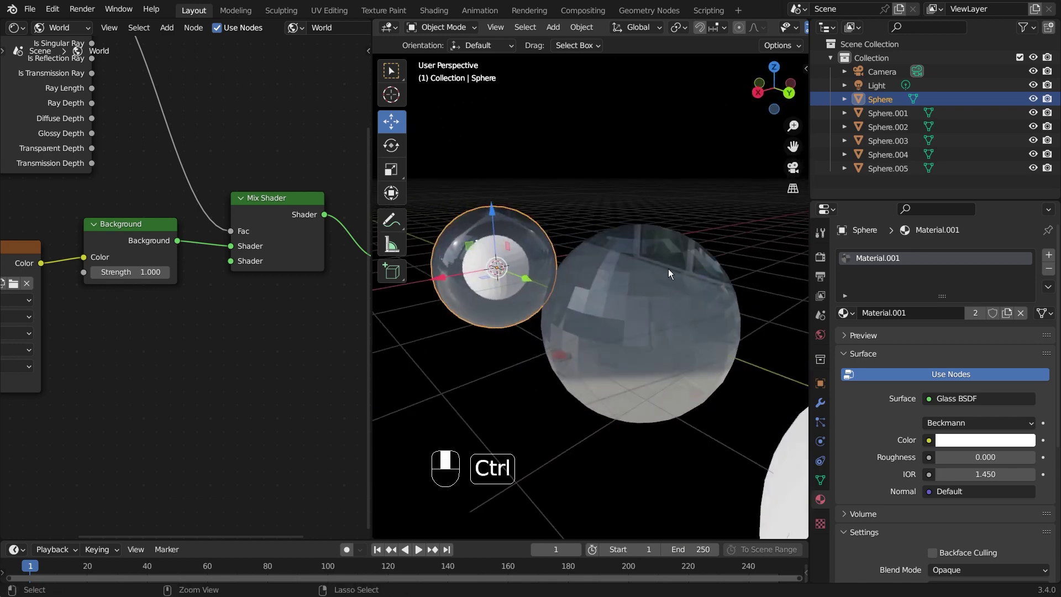
pyautogui.press('ctrl+z')
pyautogui.middleClick(690, 307)
pyautogui.moveTo(690, 307); pyautogui.dragTo(639, 433)
pyautogui.moveTo(635, 426); pyautogui.dragTo(495, 288)
pyautogui.middleClick(494, 289)
pyautogui.moveTo(489, 288); pyautogui.dragTo(494, 327)
pyautogui.moveTo(494, 327); pyautogui.dragTo(542, 313)
pyautogui.moveTo(548, 355); pyautogui.dragTo(542, 313)
# Switch the left editor from world nodes to the sphere's Material.001 Glass BSDF node setup
pyautogui.moveTo(530, 316); pyautogui.dragTo(555, 327)
pyautogui.moveTo(530, 315); pyautogui.dragTo(654, 340)
pyautogui.moveTo(654, 340); pyautogui.dragTo(53, 34)
pyautogui.moveTo(53, 35); pyautogui.dragTo(382, 89)
pyautogui.moveTo(302, 65); pyautogui.dragTo(382, 89)
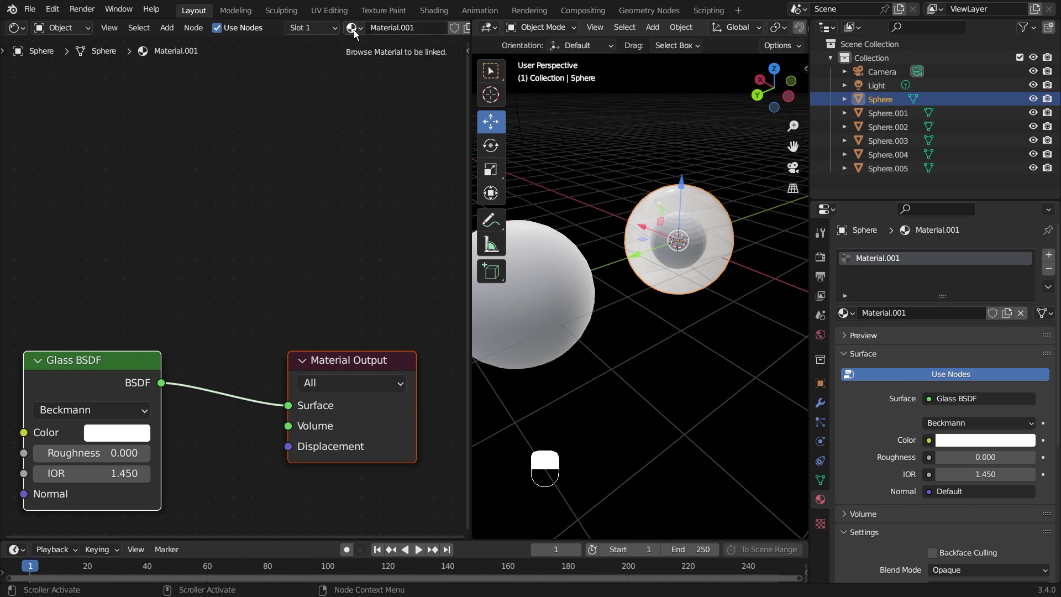
# Orbit and zoom out to see the whole row of spheres sharing the glass material
pyautogui.moveTo(526, 277); pyautogui.dragTo(560, 324)
pyautogui.moveTo(559, 323); pyautogui.dragTo(609, 350)
pyautogui.middleClick(679, 341)
pyautogui.moveTo(710, 341); pyautogui.dragTo(571, 363)
pyautogui.moveTo(499, 319); pyautogui.dragTo(705, 371)
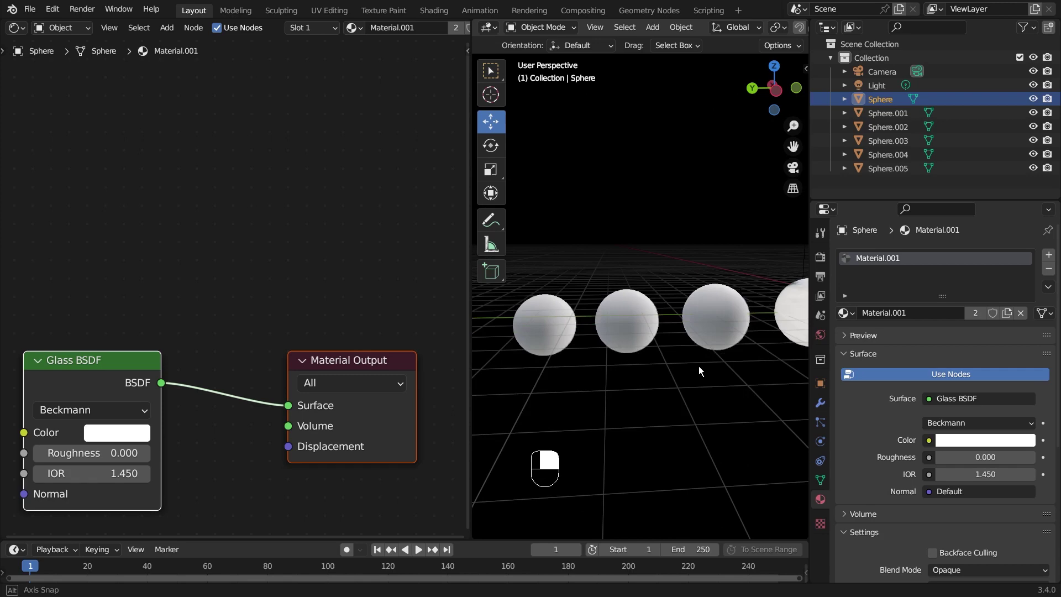
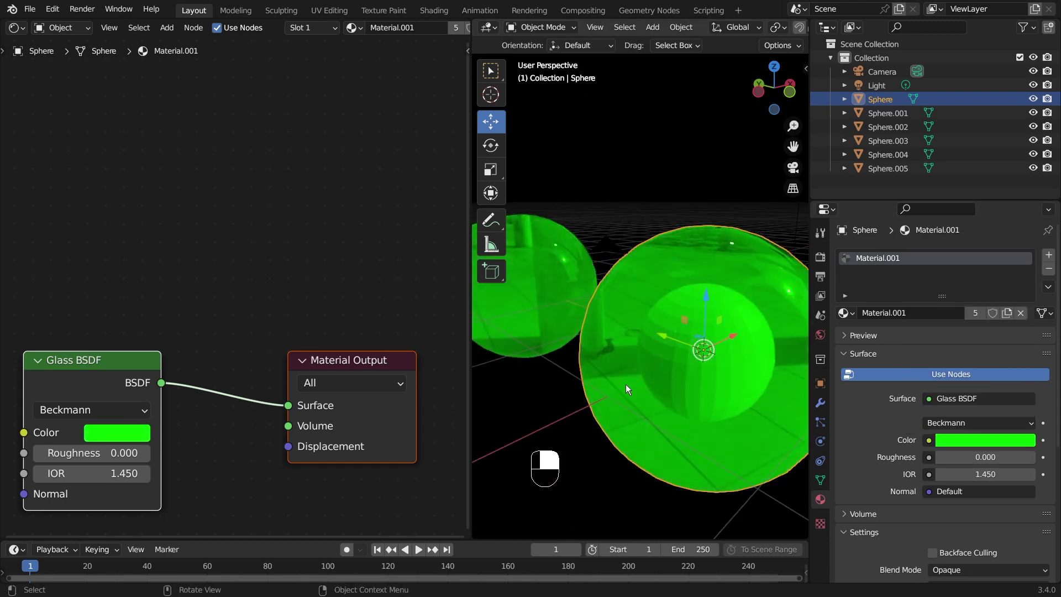
# Reset the glass colour from green back to white and look through the scene camera
pyautogui.moveTo(673, 396); pyautogui.dragTo(543, 391)
pyautogui.moveTo(556, 390); pyautogui.dragTo(794, 361)
pyautogui.moveTo(778, 426); pyautogui.dragTo(843, 399)
pyautogui.click(700, 398)
pyautogui.moveTo(702, 392); pyautogui.dragTo(597, 362)
pyautogui.moveTo(627, 384); pyautogui.dragTo(640, 300)
pyautogui.moveTo(729, 306); pyautogui.dragTo(714, 355)
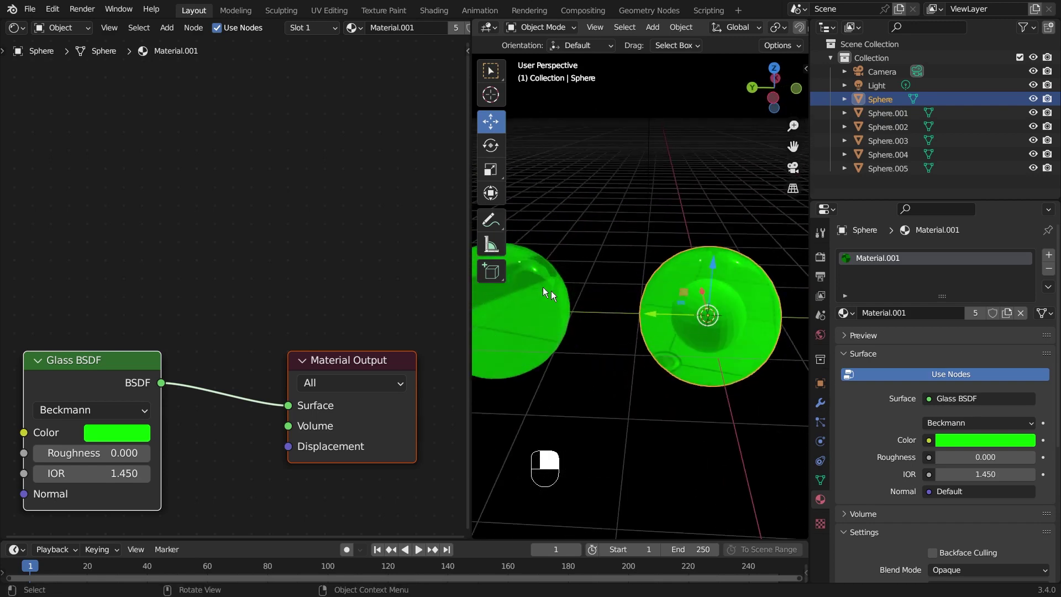
pyautogui.moveTo(744, 390); pyautogui.dragTo(797, 401)
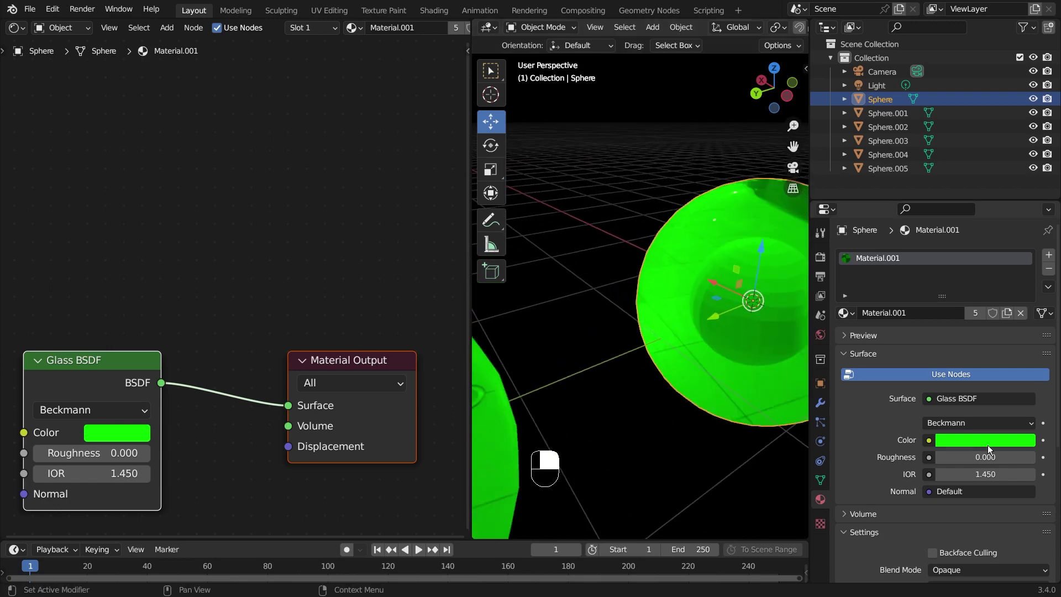
pyautogui.press('ctrl+z')
pyautogui.press('KP_0')
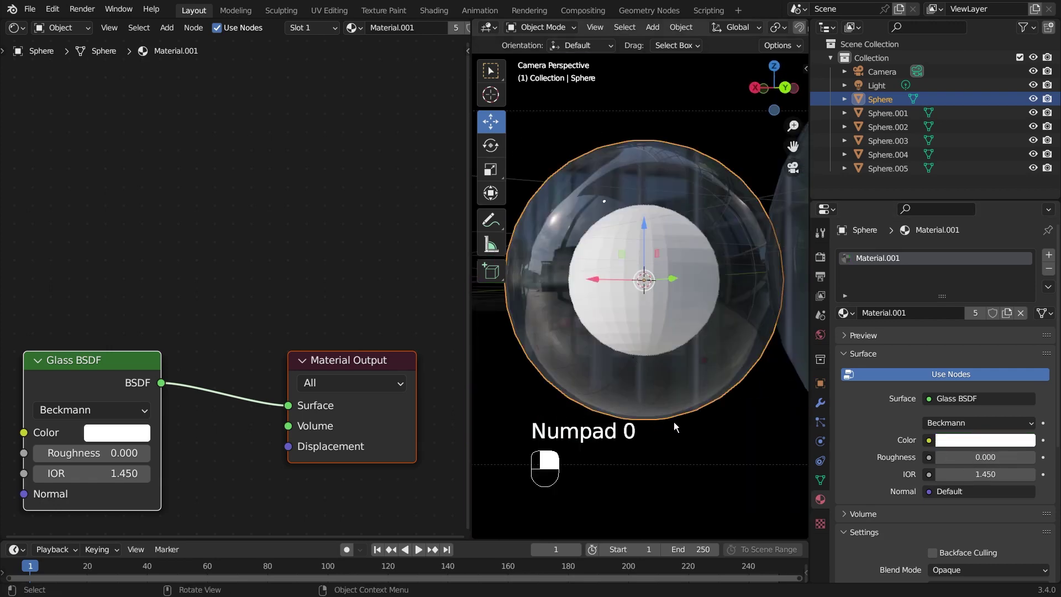
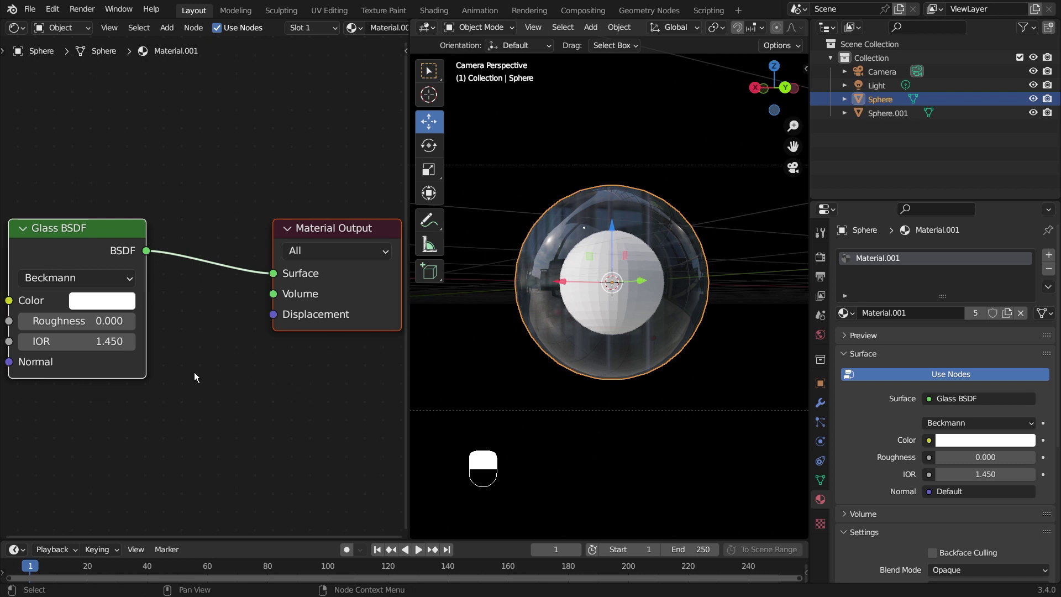
# Turn the 3D viewport area into an Asset Browser of the current file and widen it
pyautogui.click(259, 395)
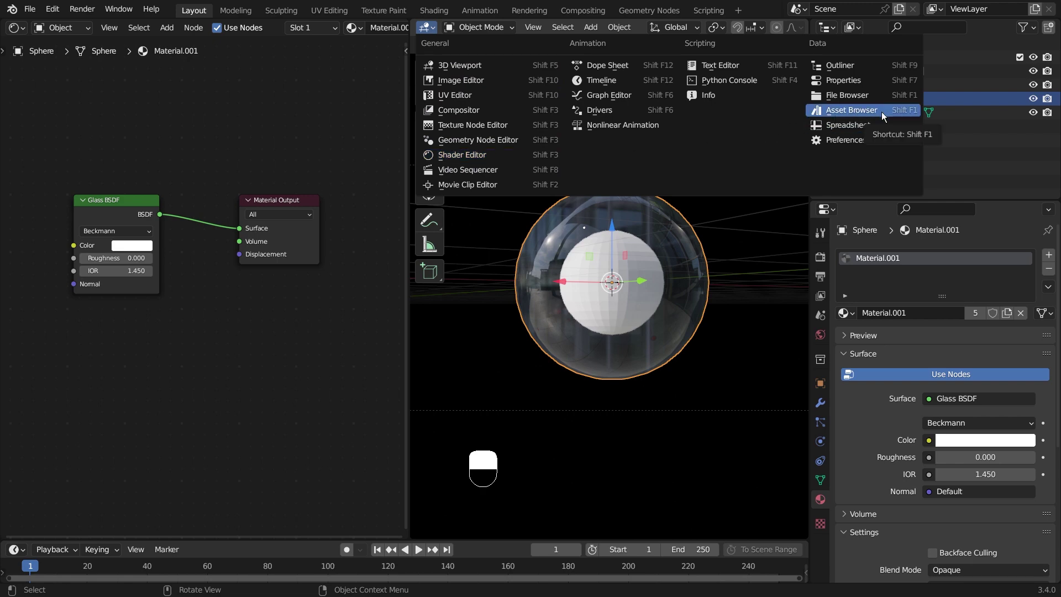
pyautogui.click(888, 117)
pyautogui.middleClick(887, 117)
pyautogui.rightClick(888, 118)
pyautogui.click(887, 117)
pyautogui.middleClick(887, 118)
pyautogui.rightClick(887, 117)
pyautogui.moveTo(887, 118); pyautogui.dragTo(664, 295)
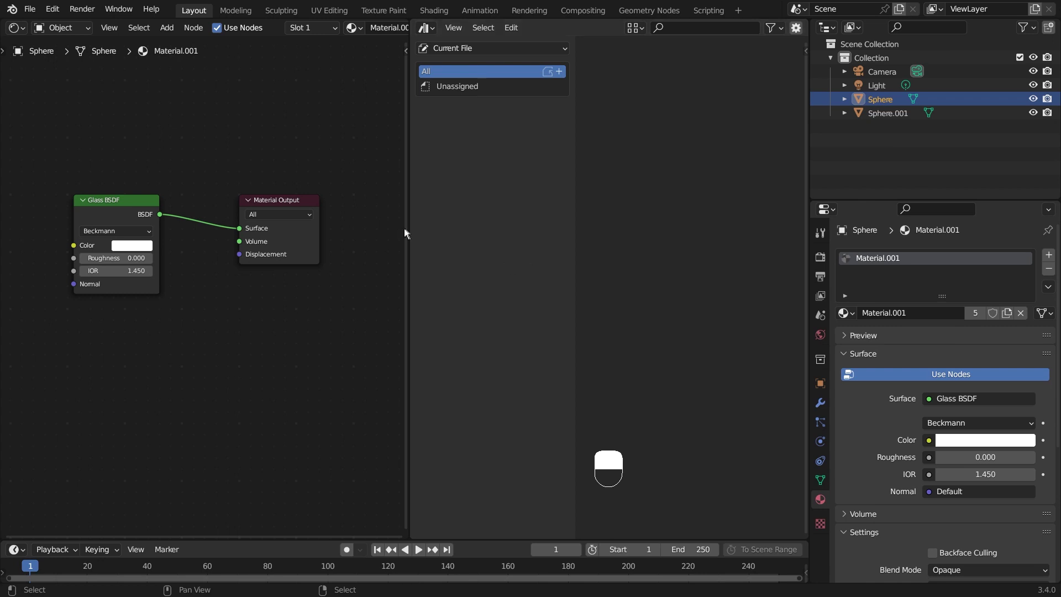